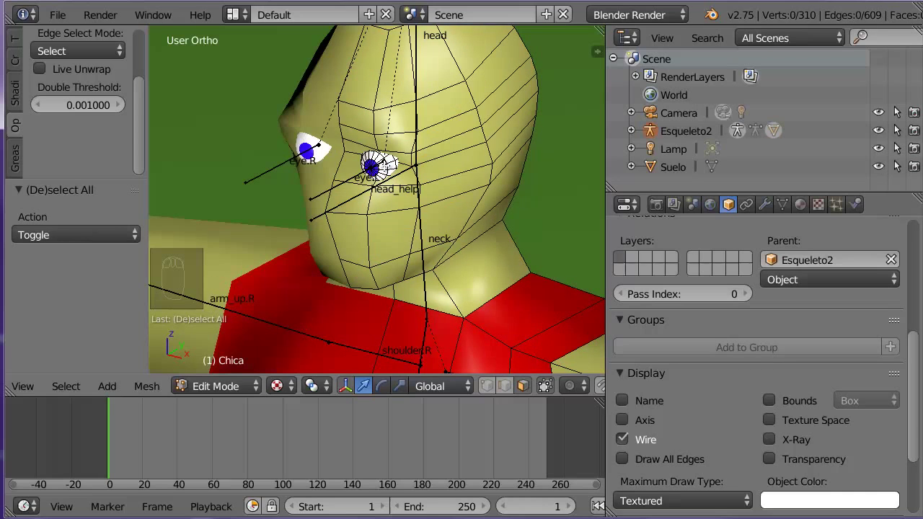
- Select the linked eye vertices and assign them zero weight in the head and neck groups
{"action": "key", "text": "l"}
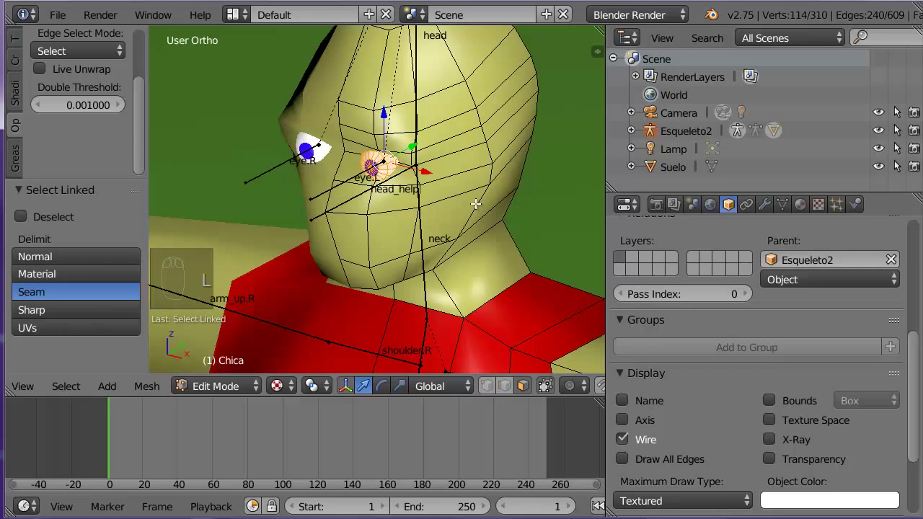
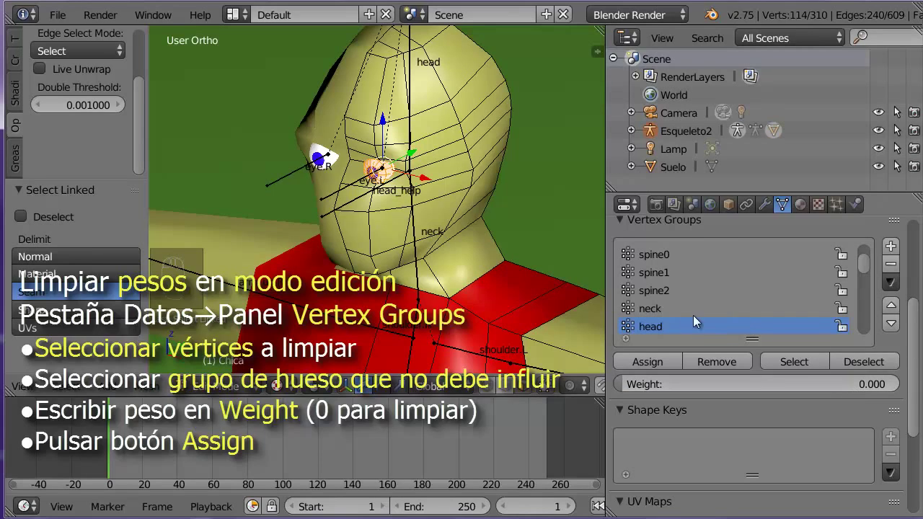
{"action": "left_click_drag", "start_coordinate": [675, 334], "coordinate": [671, 365]}
{"action": "left_click_drag", "start_coordinate": [672, 364], "coordinate": [672, 364]}
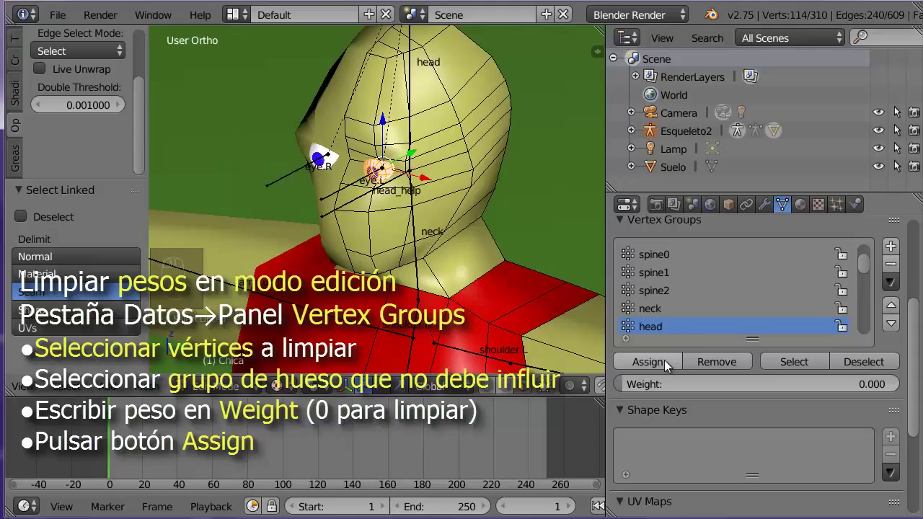
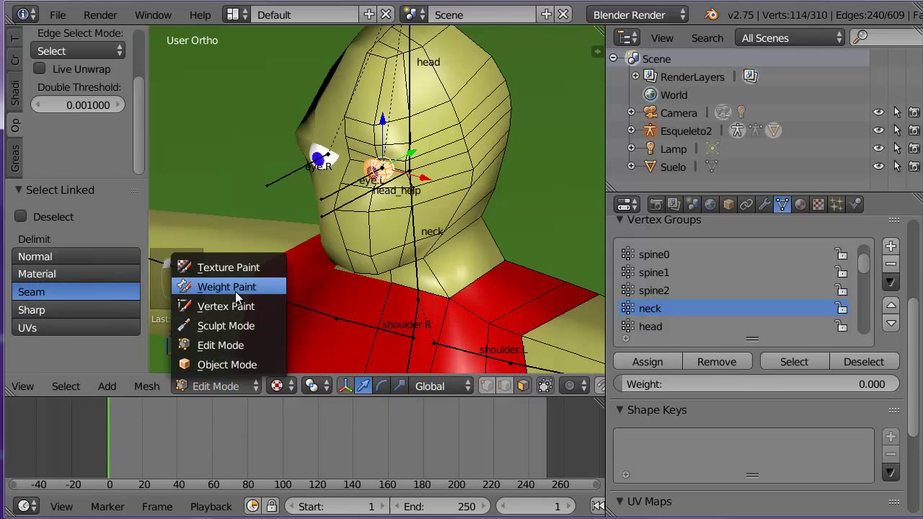
- Rotate the head bone to test how the mesh deforms
{"action": "left_click", "coordinate": [242, 299]}
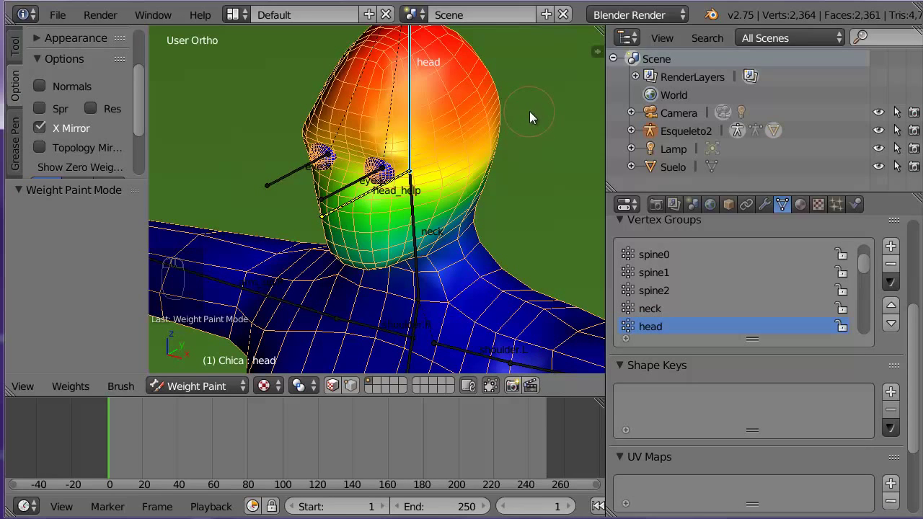
{"action": "key", "text": "r"}
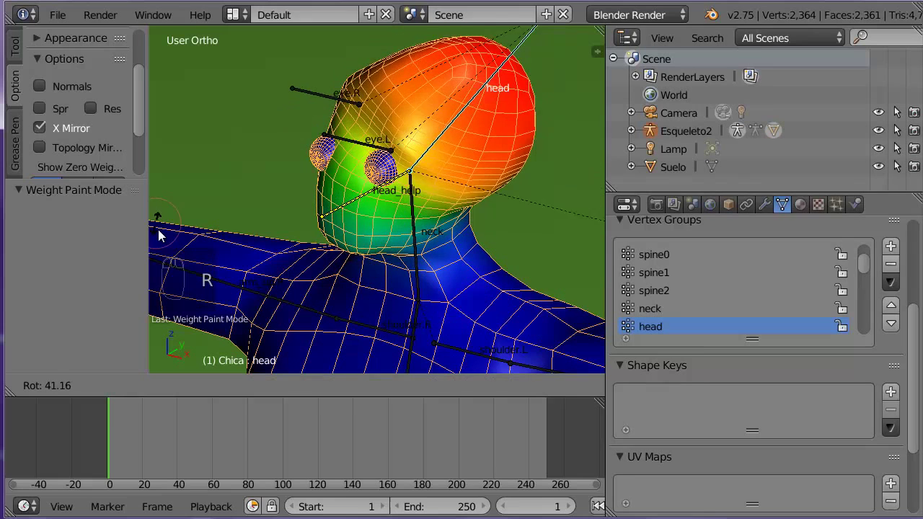
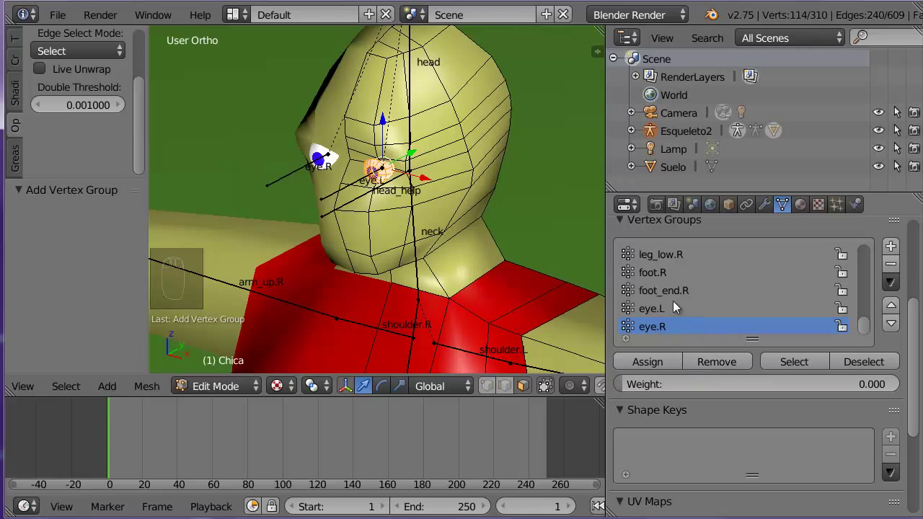
- Assign the selected eye vertices a weight of 1.000 in the eye.L group
{"action": "left_click_drag", "start_coordinate": [680, 316], "coordinate": [868, 387]}
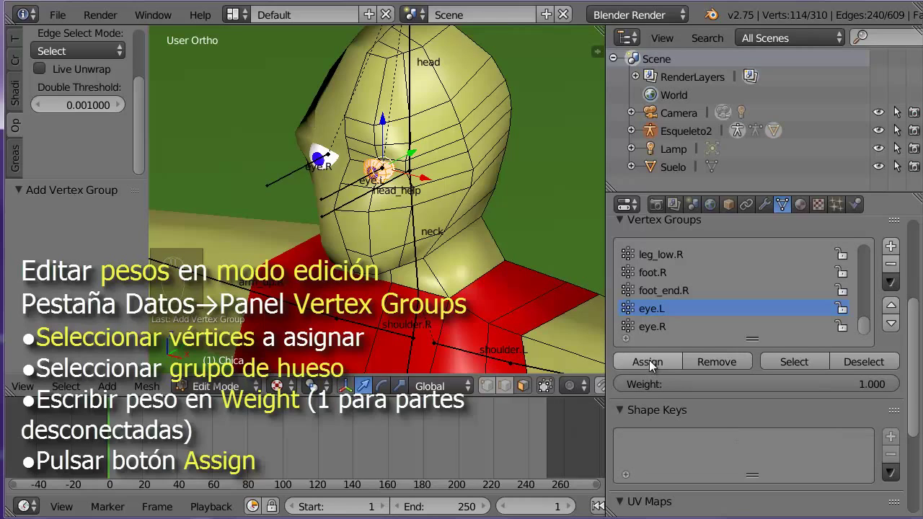
{"action": "left_click_drag", "start_coordinate": [656, 365], "coordinate": [656, 364]}
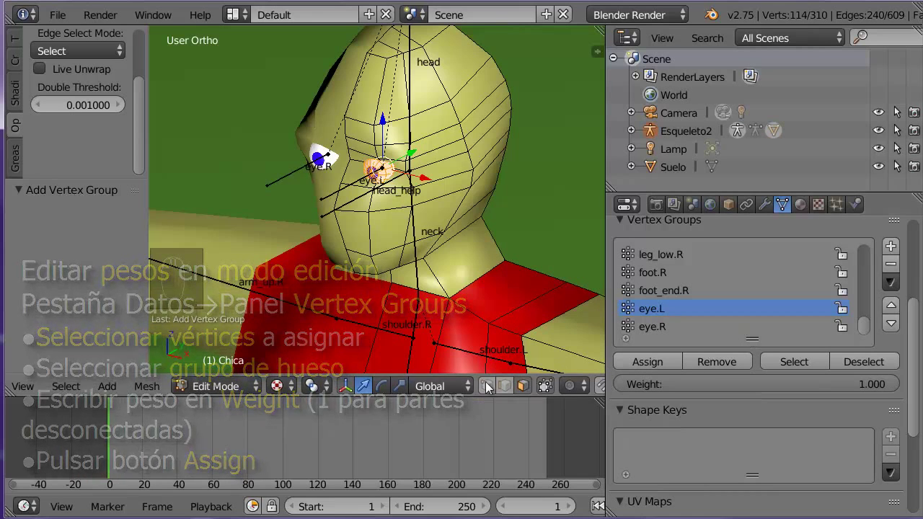
- View the eye.L weights in Weight Paint mode and rotate the eye bone to test them
{"action": "left_click_drag", "start_coordinate": [238, 396], "coordinate": [243, 296]}
{"action": "left_click", "coordinate": [243, 295]}
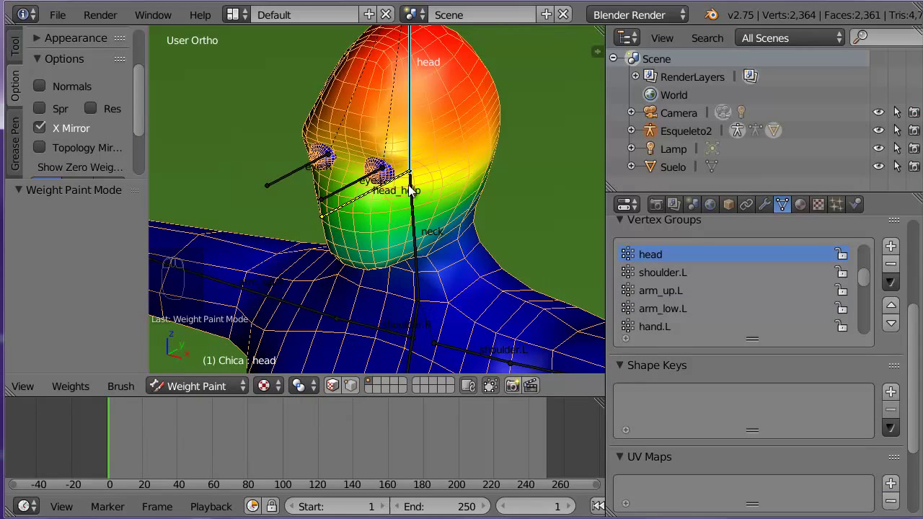
{"action": "left_click_drag", "start_coordinate": [362, 186], "coordinate": [352, 265]}
{"action": "scroll", "scroll_direction": "up", "scroll_amount": 3}
{"action": "left_click_drag", "start_coordinate": [348, 256], "coordinate": [354, 222]}
{"action": "scroll", "scroll_direction": "down", "scroll_amount": 3}
{"action": "key", "text": "r"}
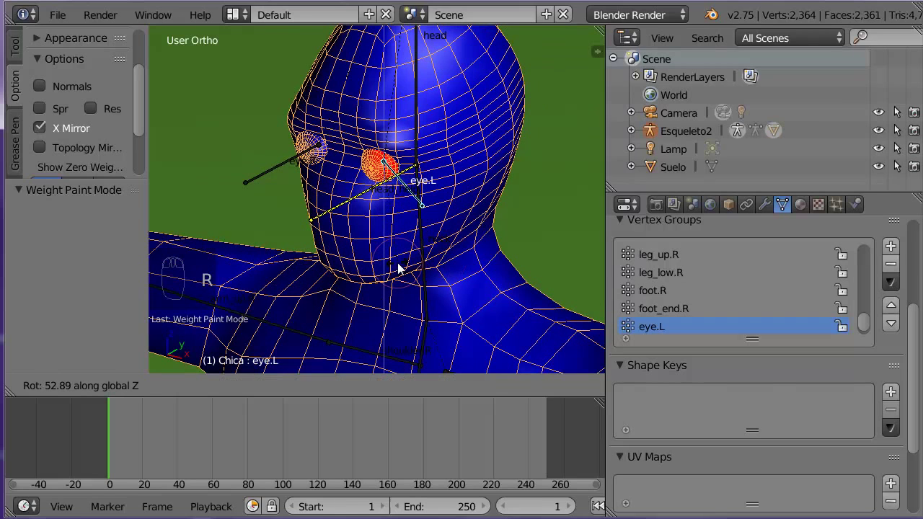
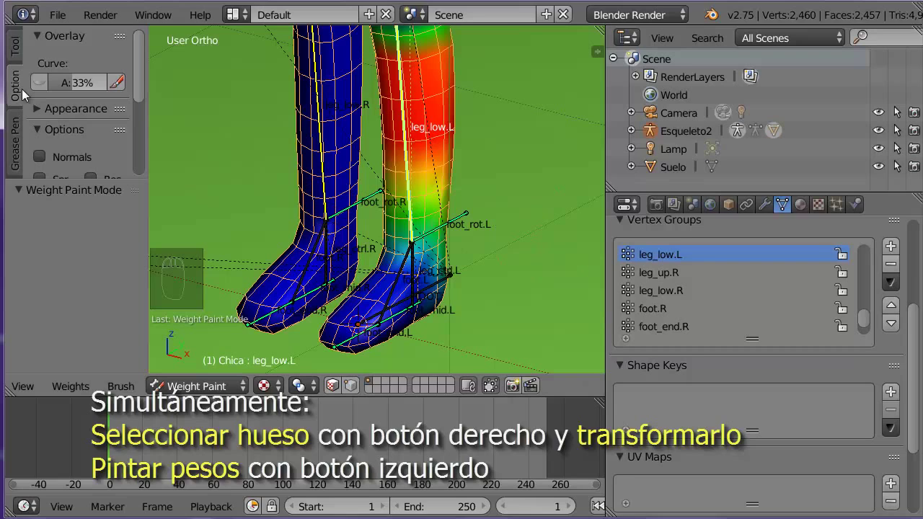
- Paint leg_low.L weights onto the character's left lower leg
{"action": "left_click_drag", "start_coordinate": [147, 90], "coordinate": [77, 137]}
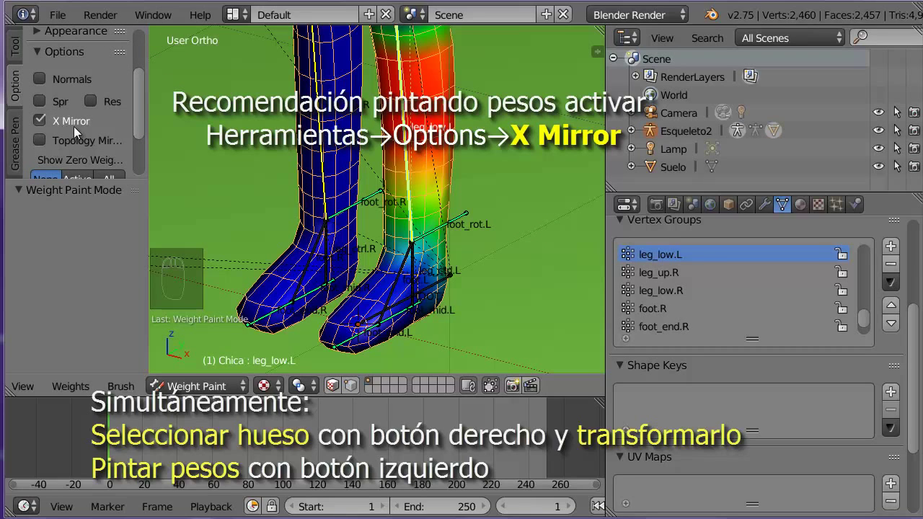
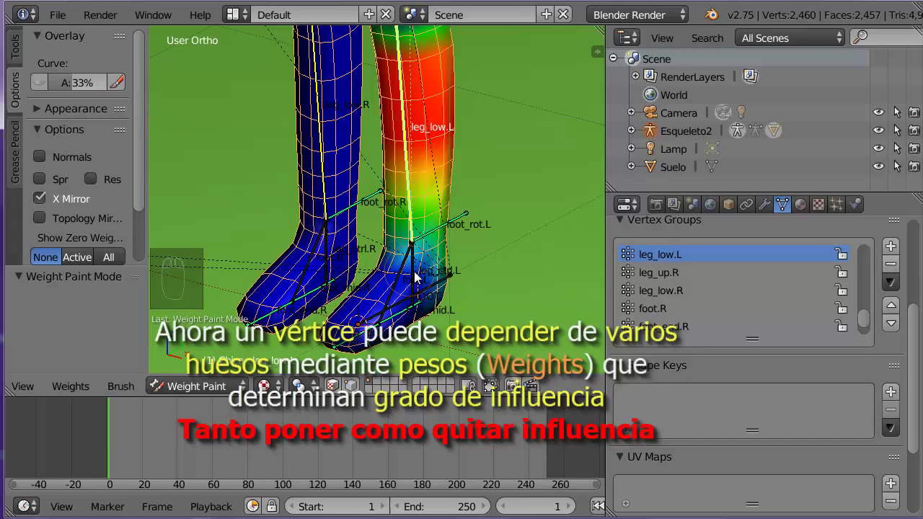
{"action": "left_click_drag", "start_coordinate": [418, 277], "coordinate": [554, 295]}
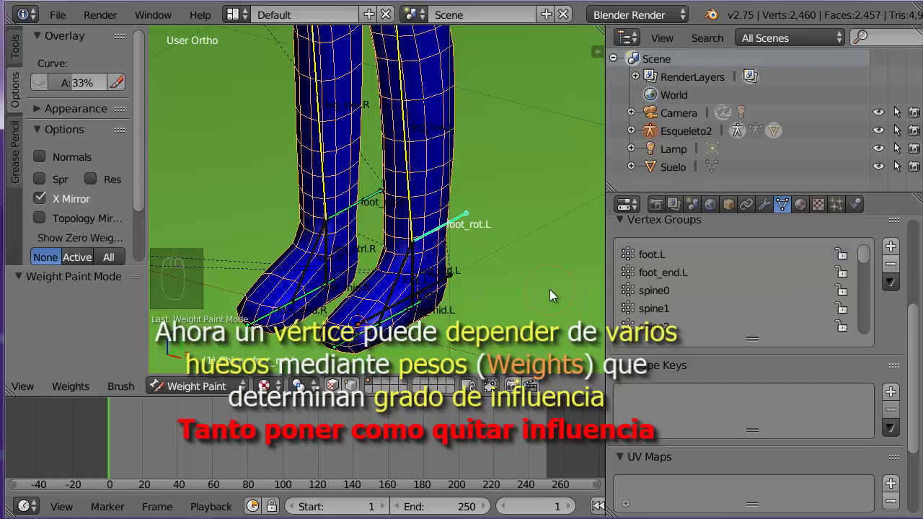
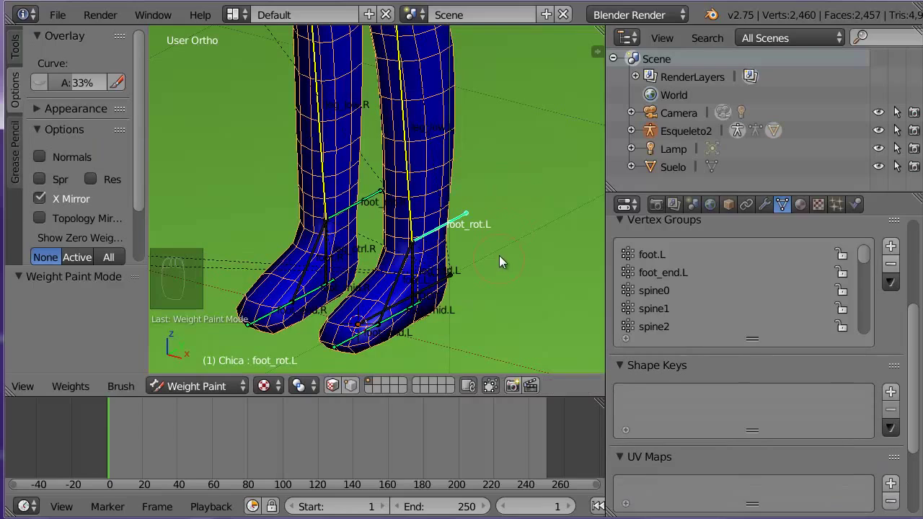
- Rotate the foot_rot.L bone to bend the left foot and inspect the deformation on both legs
{"action": "left_click_drag", "start_coordinate": [528, 243], "coordinate": [478, 229]}
{"action": "key", "text": "r"}
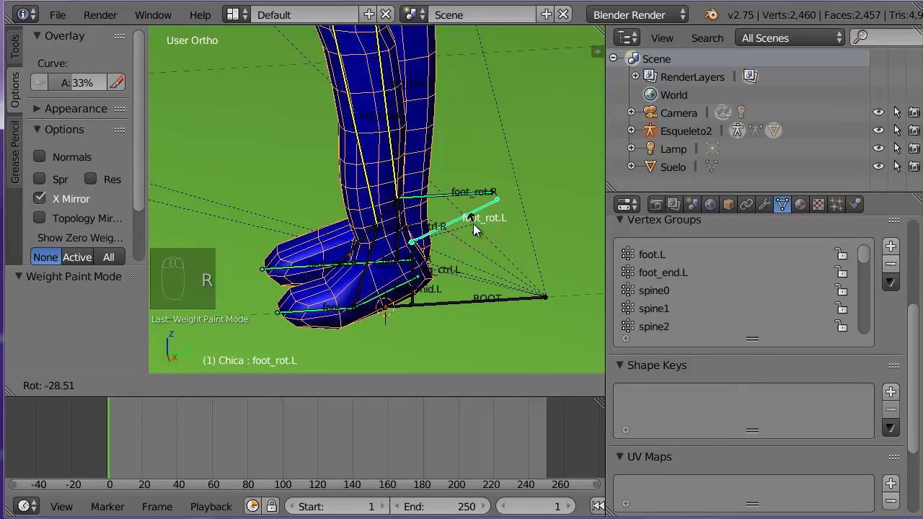
{"action": "left_click_drag", "start_coordinate": [412, 296], "coordinate": [496, 295]}
{"action": "left_click_drag", "start_coordinate": [521, 278], "coordinate": [378, 281]}
{"action": "left_click_drag", "start_coordinate": [379, 281], "coordinate": [373, 271]}
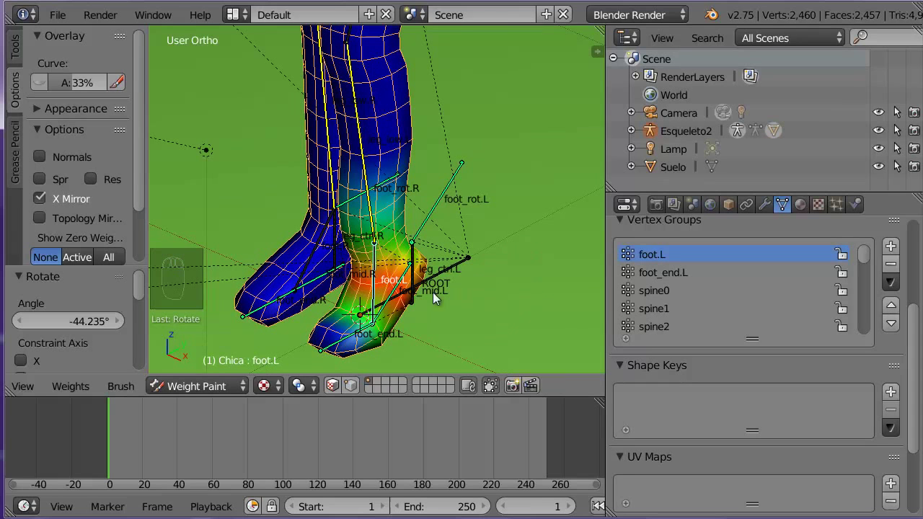
{"action": "left_click_drag", "start_coordinate": [500, 292], "coordinate": [409, 259]}
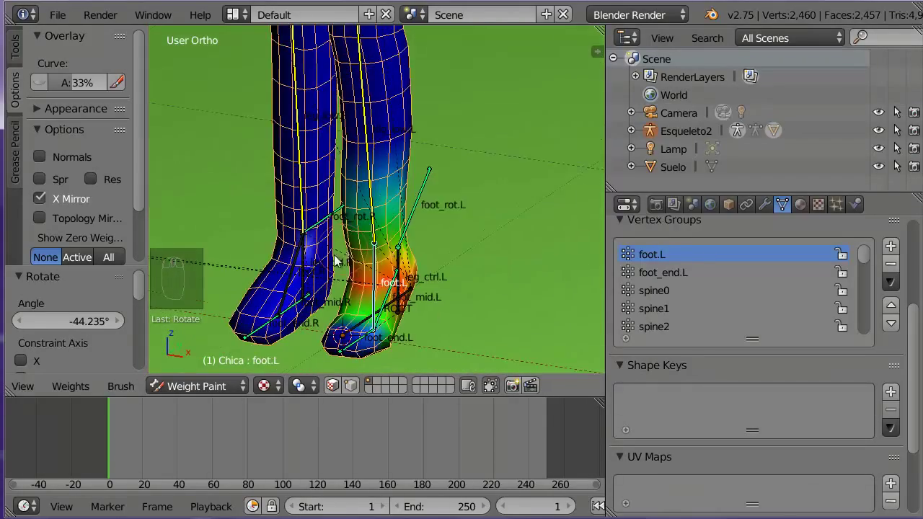
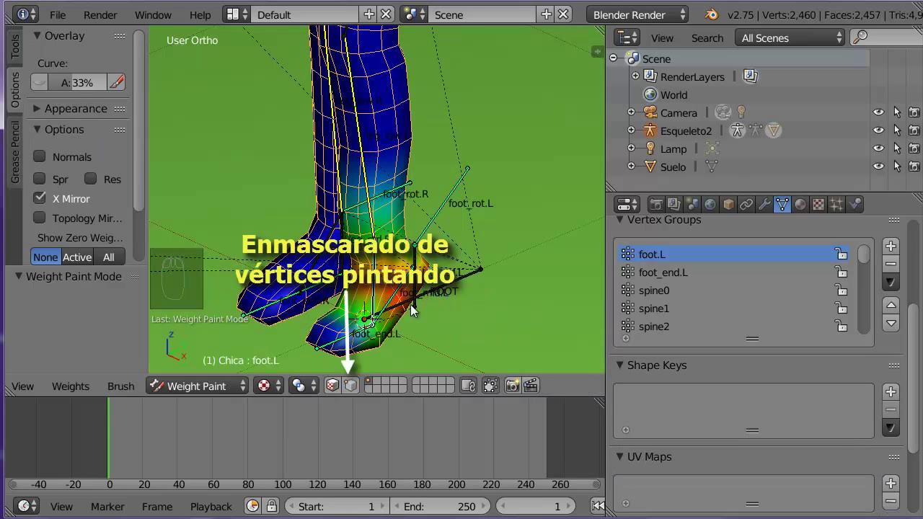
- Restrict painting to selected faces and set a Mix brush at weight 0.000
{"action": "left_click_drag", "start_coordinate": [357, 393], "coordinate": [494, 348]}
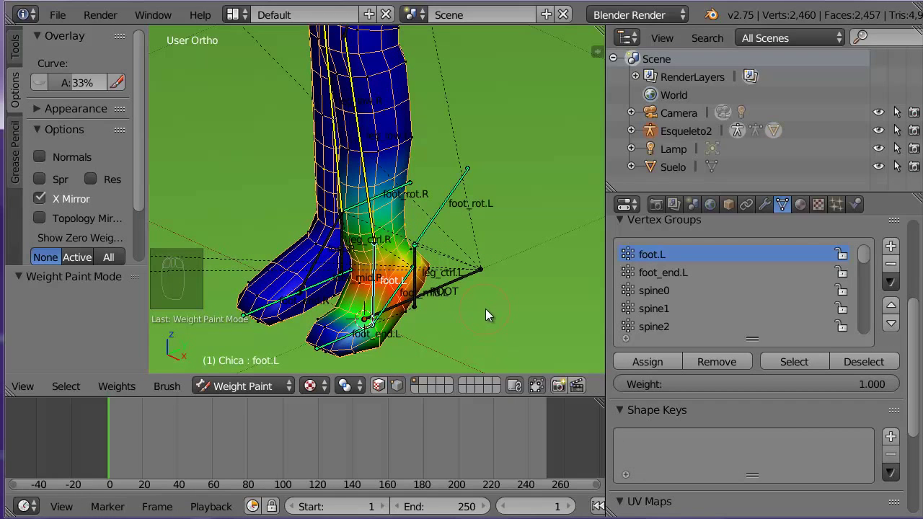
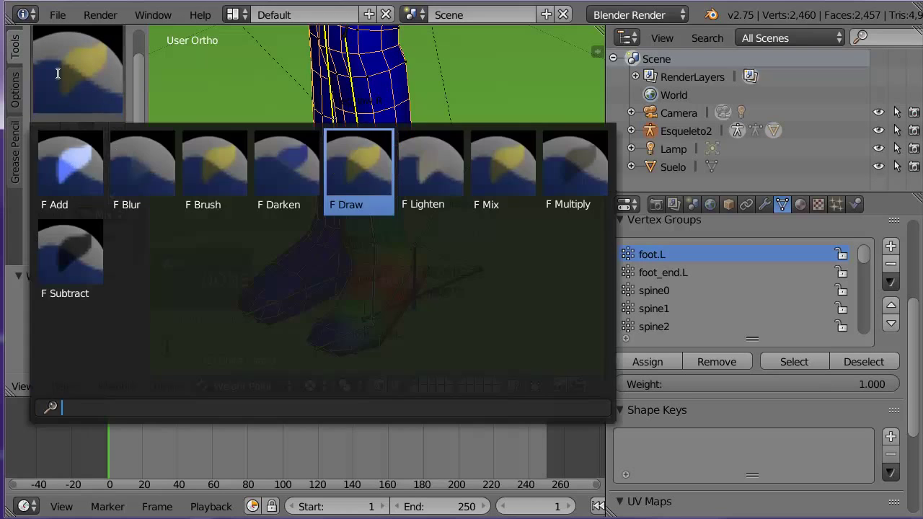
{"action": "left_click_drag", "start_coordinate": [62, 77], "coordinate": [399, 232]}
{"action": "left_click_drag", "start_coordinate": [384, 231], "coordinate": [363, 221]}
- Paint zero weight over the left foot to remove foot.L influence
{"action": "left_click_drag", "start_coordinate": [300, 248], "coordinate": [403, 202]}
{"action": "left_click_drag", "start_coordinate": [374, 221], "coordinate": [429, 233]}
{"action": "left_click_drag", "start_coordinate": [430, 232], "coordinate": [373, 195]}
{"action": "left_click_drag", "start_coordinate": [370, 222], "coordinate": [329, 200]}
{"action": "left_click_drag", "start_coordinate": [201, 190], "coordinate": [390, 231]}
{"action": "left_click_drag", "start_coordinate": [390, 231], "coordinate": [223, 193]}
{"action": "left_click_drag", "start_coordinate": [447, 213], "coordinate": [266, 202]}
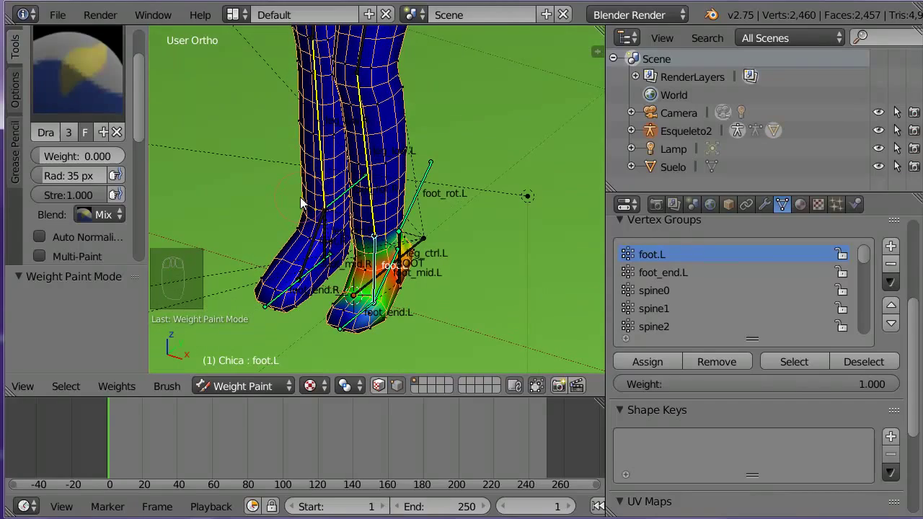
- Orbit and zoom out to view the whole character with its skeleton
{"action": "scroll", "scroll_direction": "up", "scroll_amount": 3}
{"action": "left_click_drag", "start_coordinate": [367, 192], "coordinate": [360, 227]}
{"action": "left_click_drag", "start_coordinate": [373, 244], "coordinate": [325, 197]}
{"action": "left_click_drag", "start_coordinate": [334, 191], "coordinate": [306, 174]}
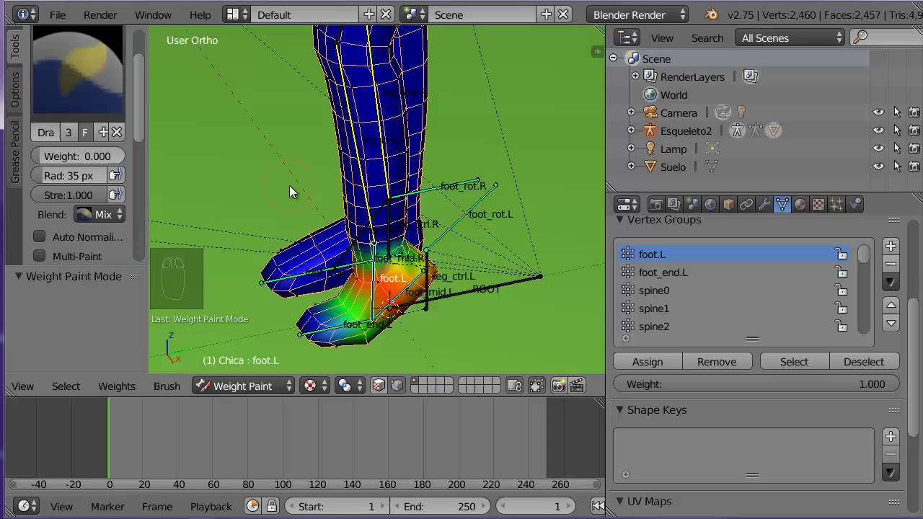
{"action": "scroll", "scroll_direction": "down", "scroll_amount": 3}
{"action": "scroll", "scroll_direction": "up", "scroll_amount": 3}
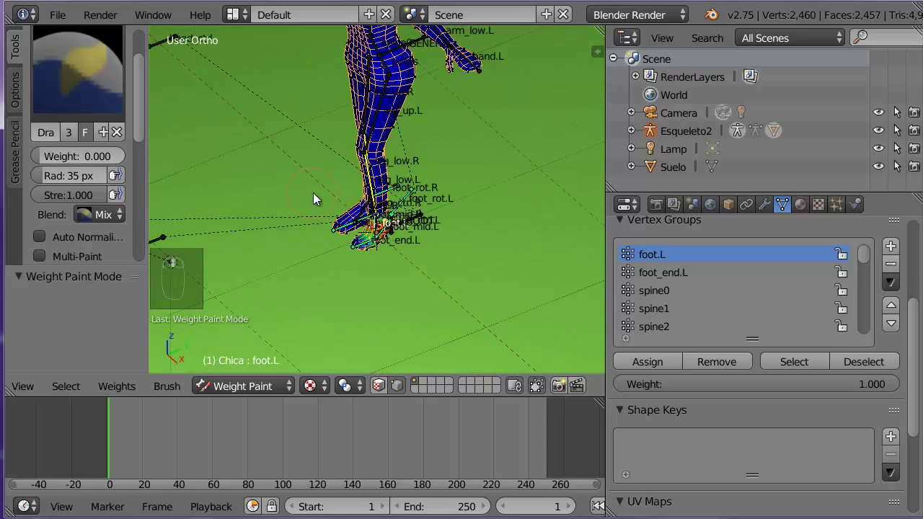
{"action": "left_click_drag", "start_coordinate": [330, 207], "coordinate": [146, 86]}
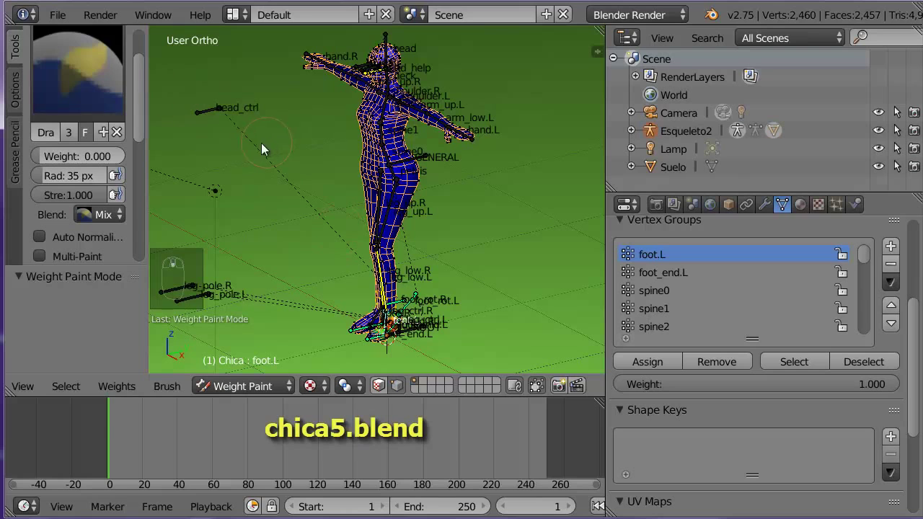